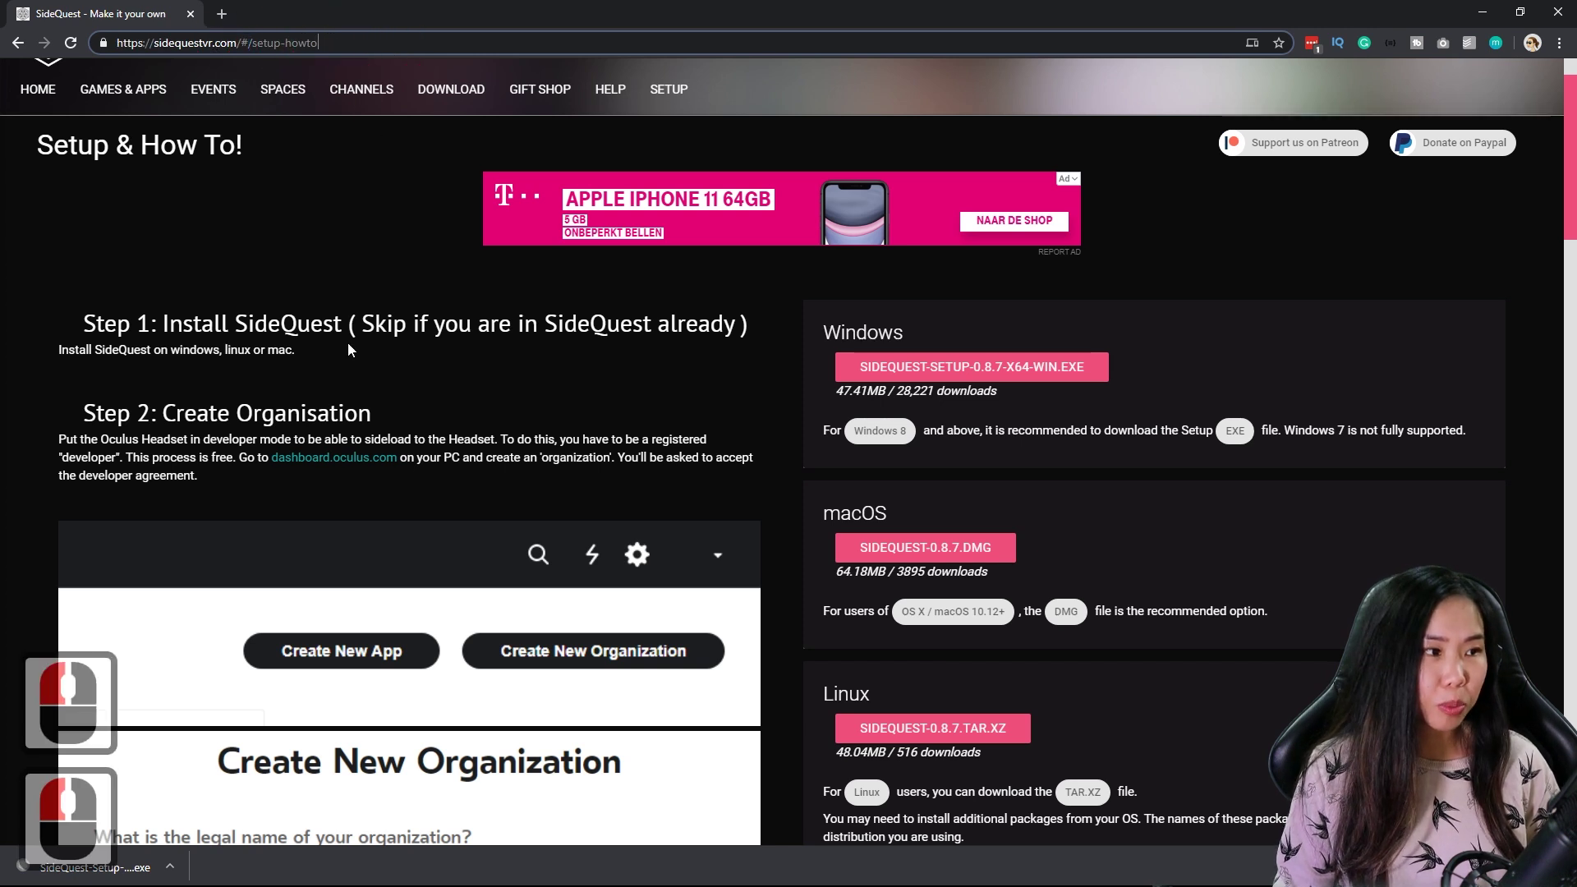
Download SideQuest-Setup-0.8.7-x64-win.exe and show it in the Downloads folder
left_click(937, 368)
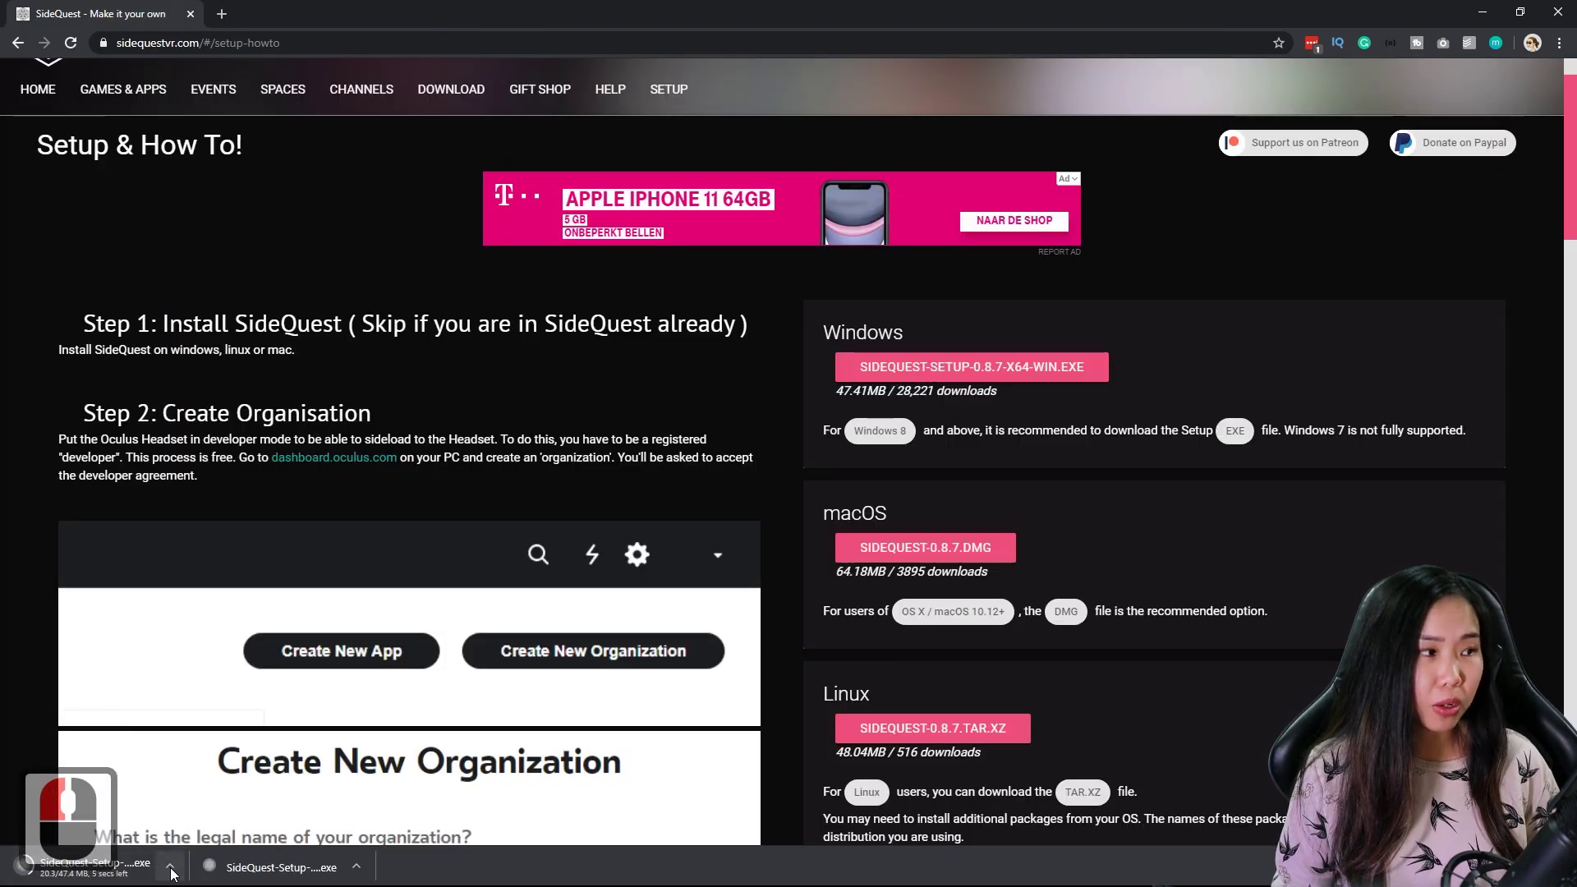
left_click(175, 873)
left_click(217, 812)
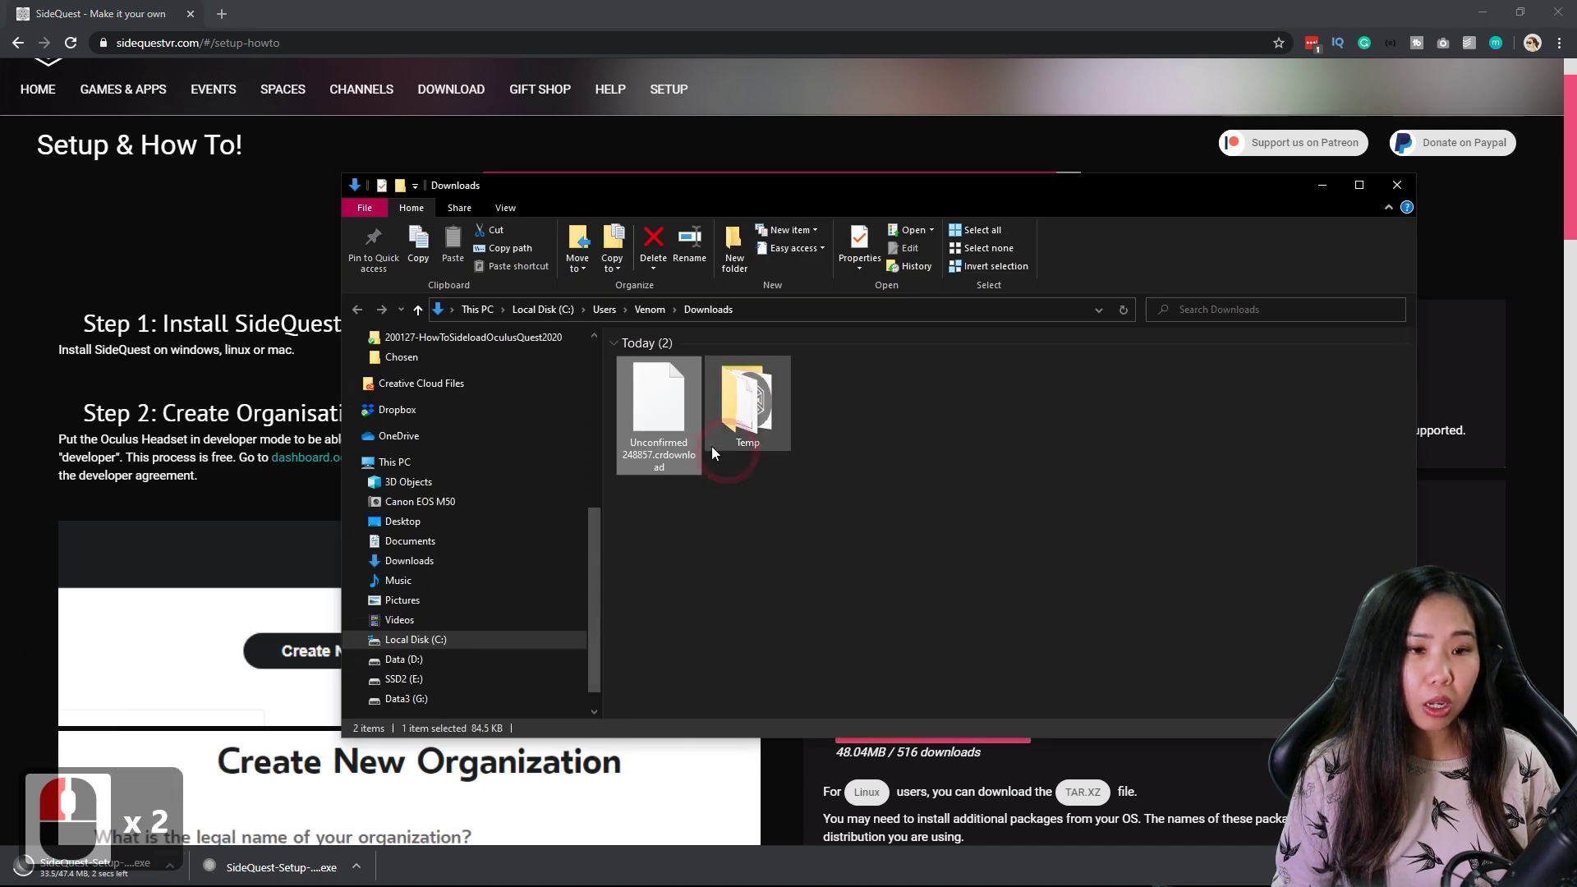
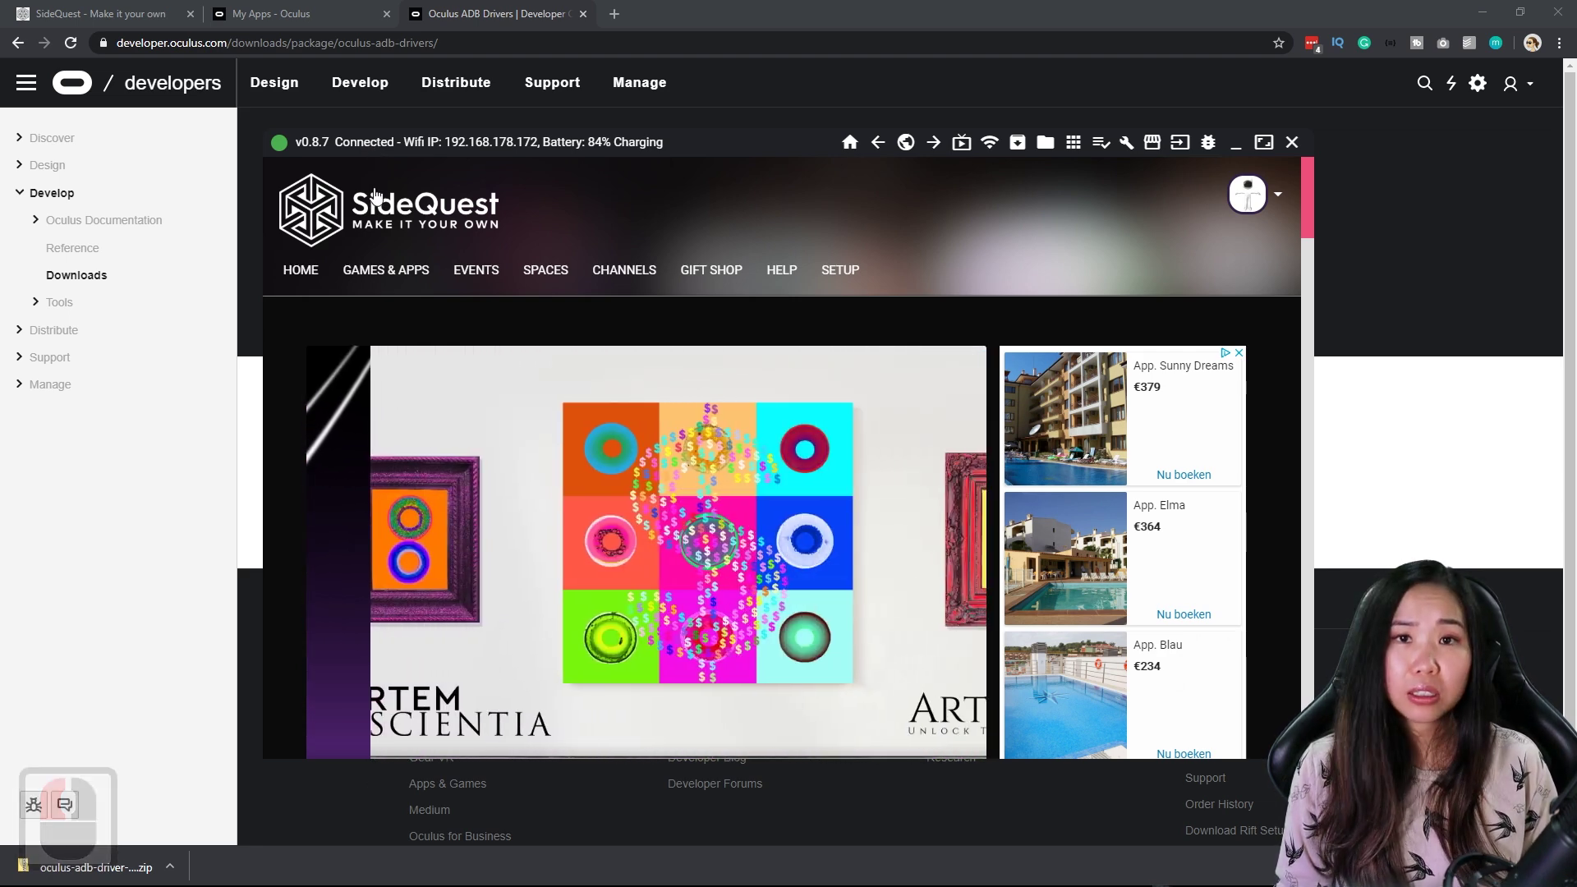
Scroll the SideQuest home page toward the Games & Apps catalog
left_click_drag(400, 276, 594, 418)
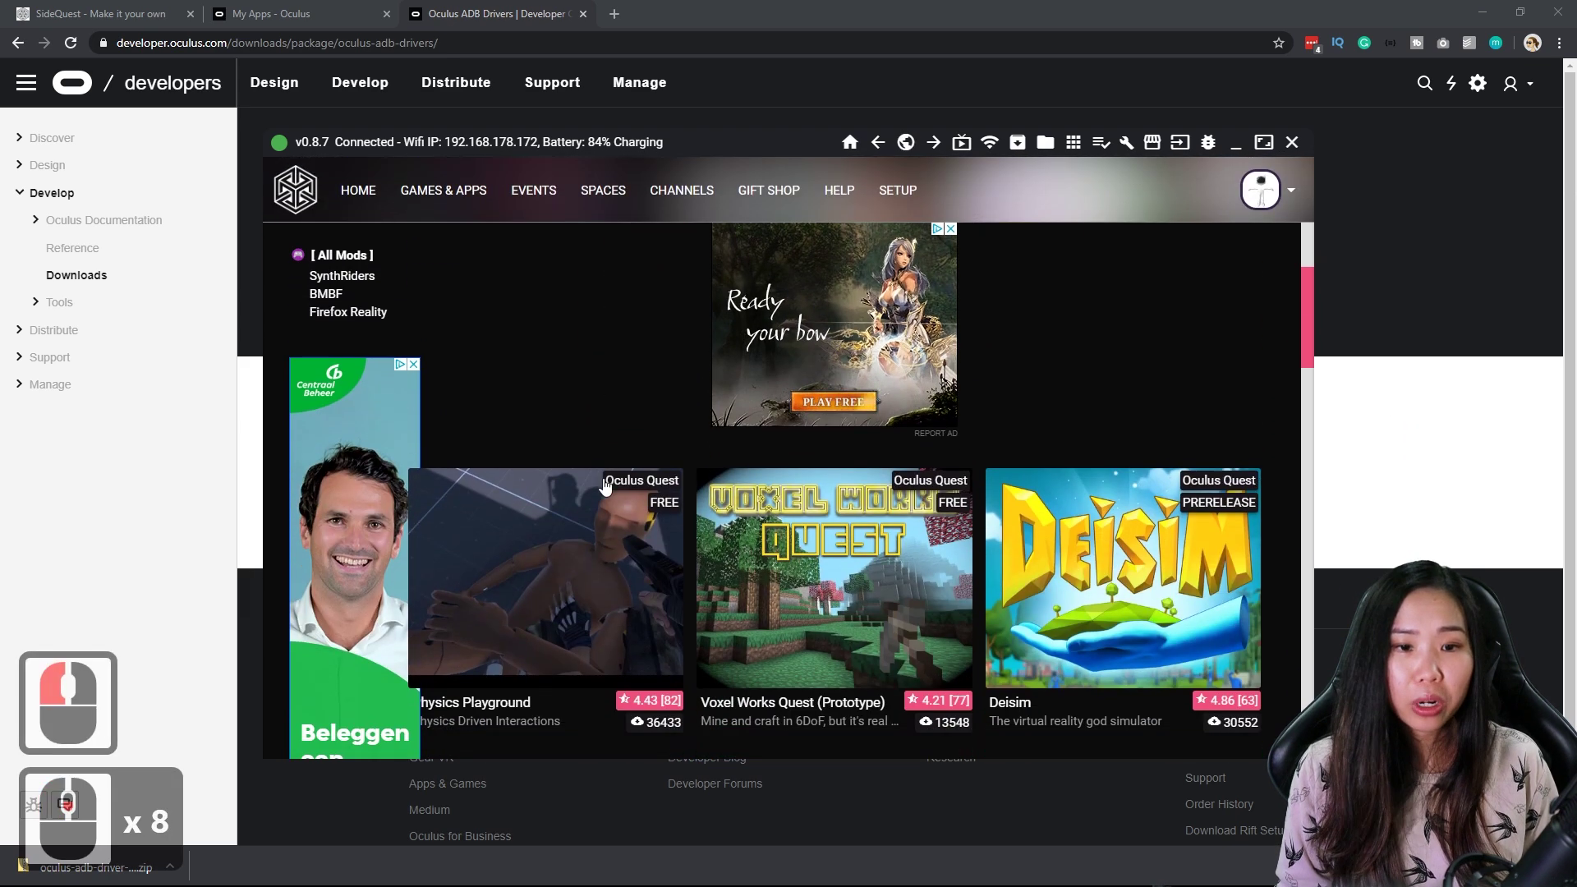
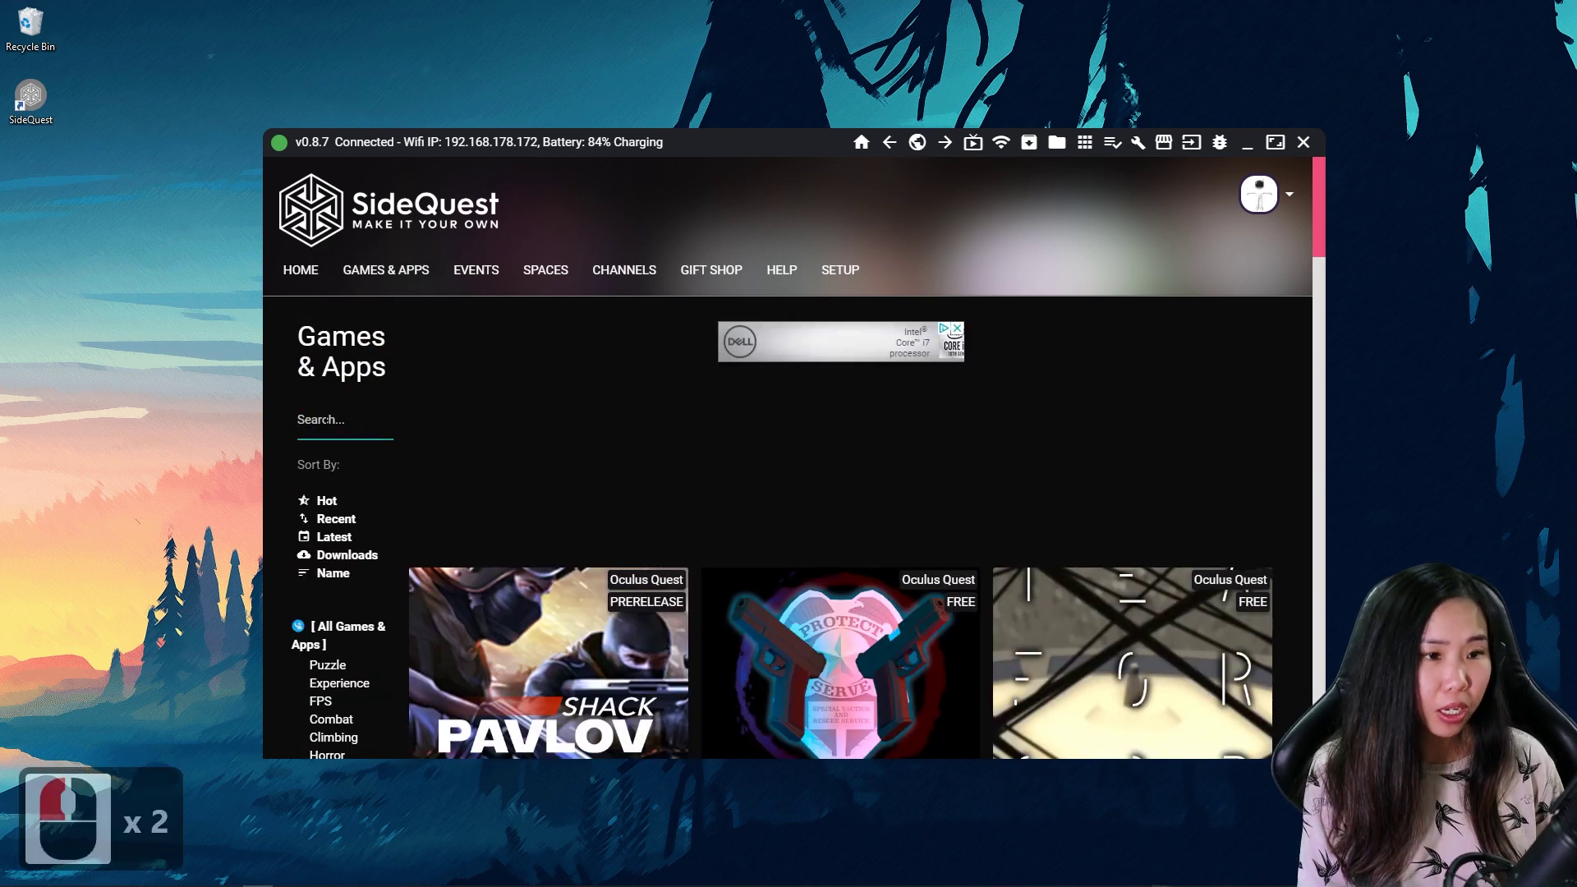
Search the store for 'app launcher' and open the Quest App Launcher listing
type("sBackp h")
type("r")
type("her")
left_click(586, 586)
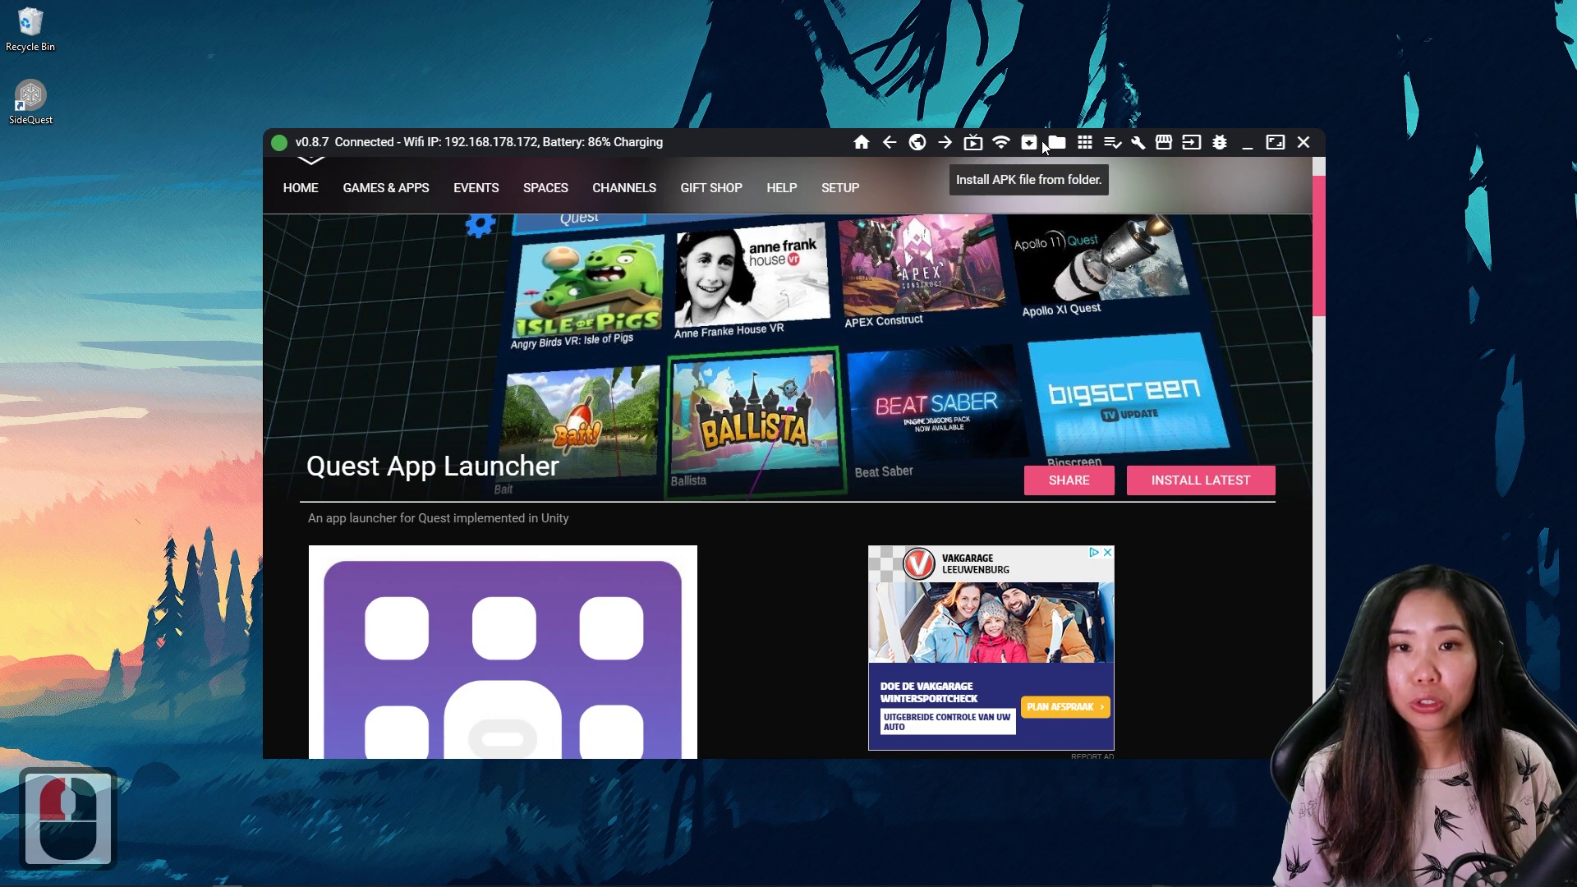
Return to the SideQuest home page showing the connected headset's status
left_click(1038, 146)
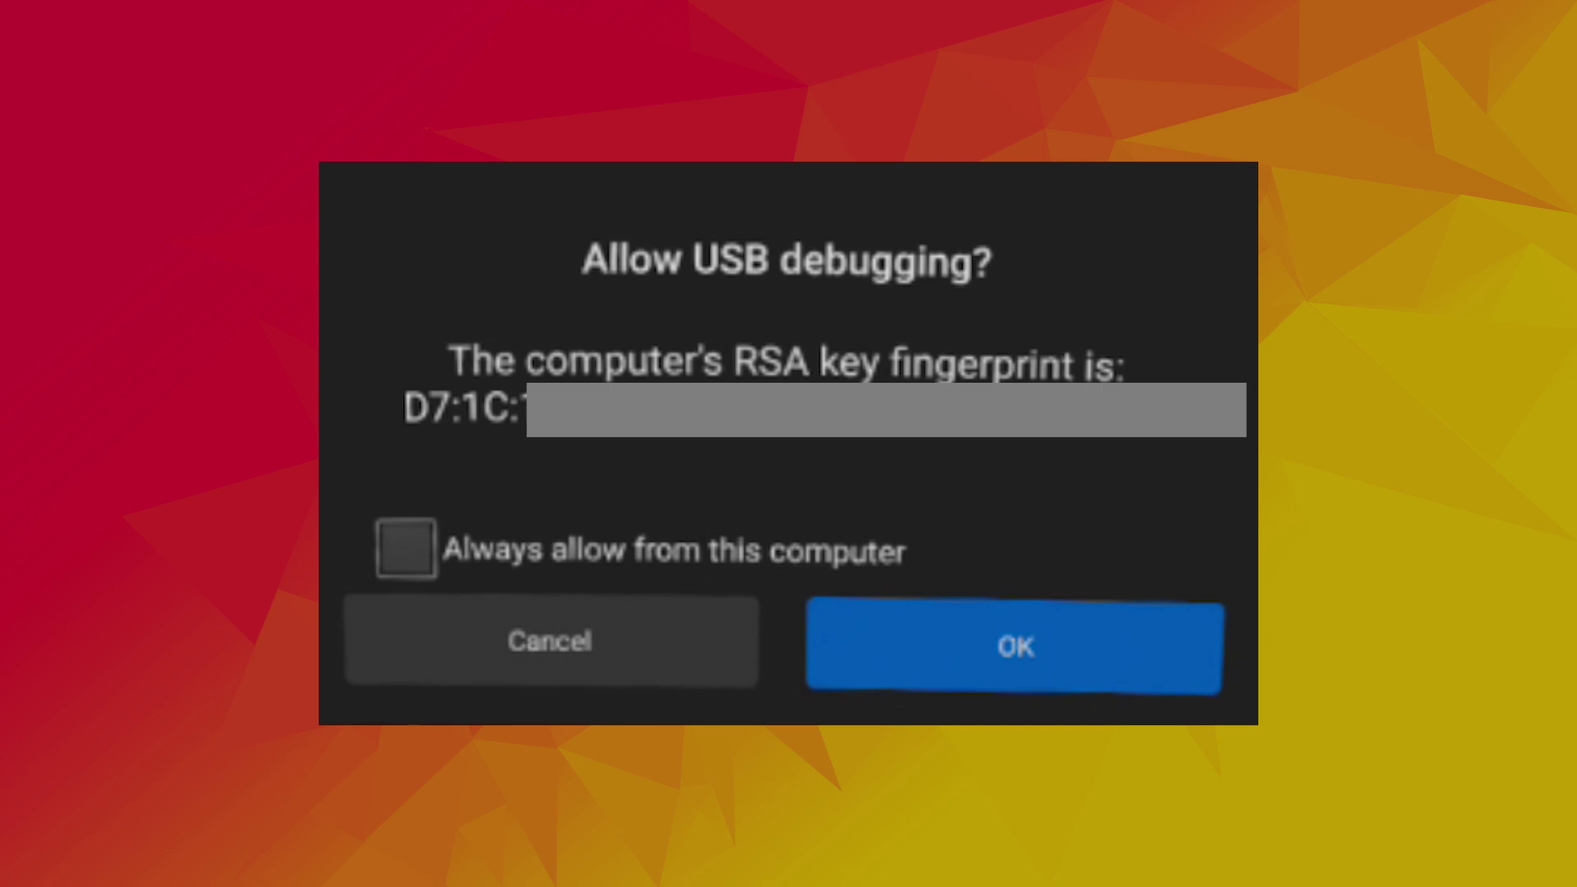
double_click(43, 116)
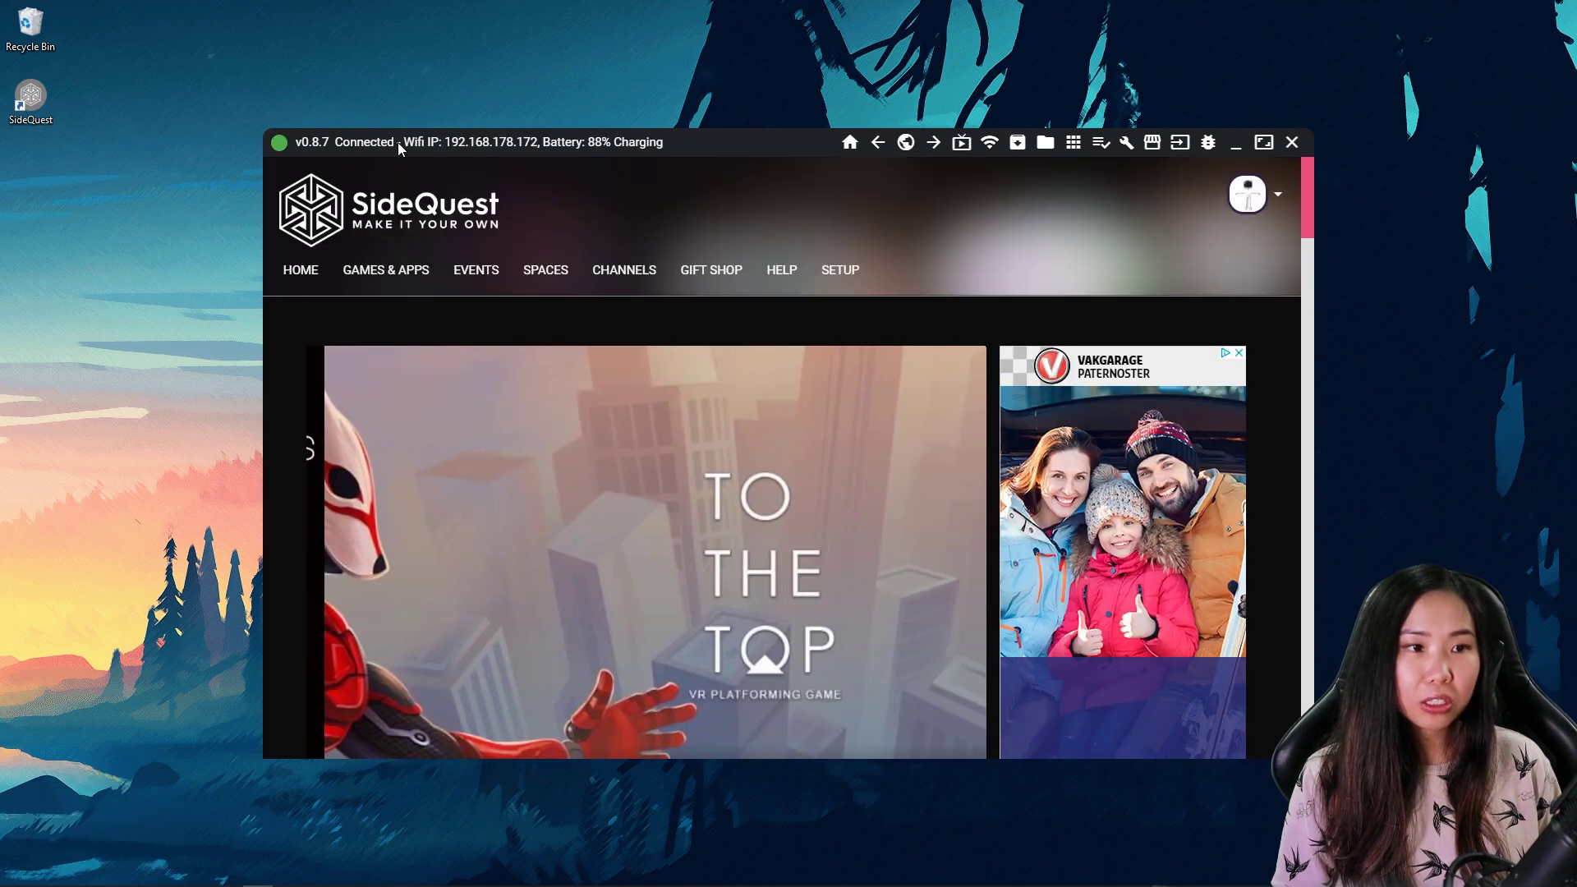
Connect to the headset over Wi-Fi at its device IP, then bring up Stream Options
left_click(374, 142)
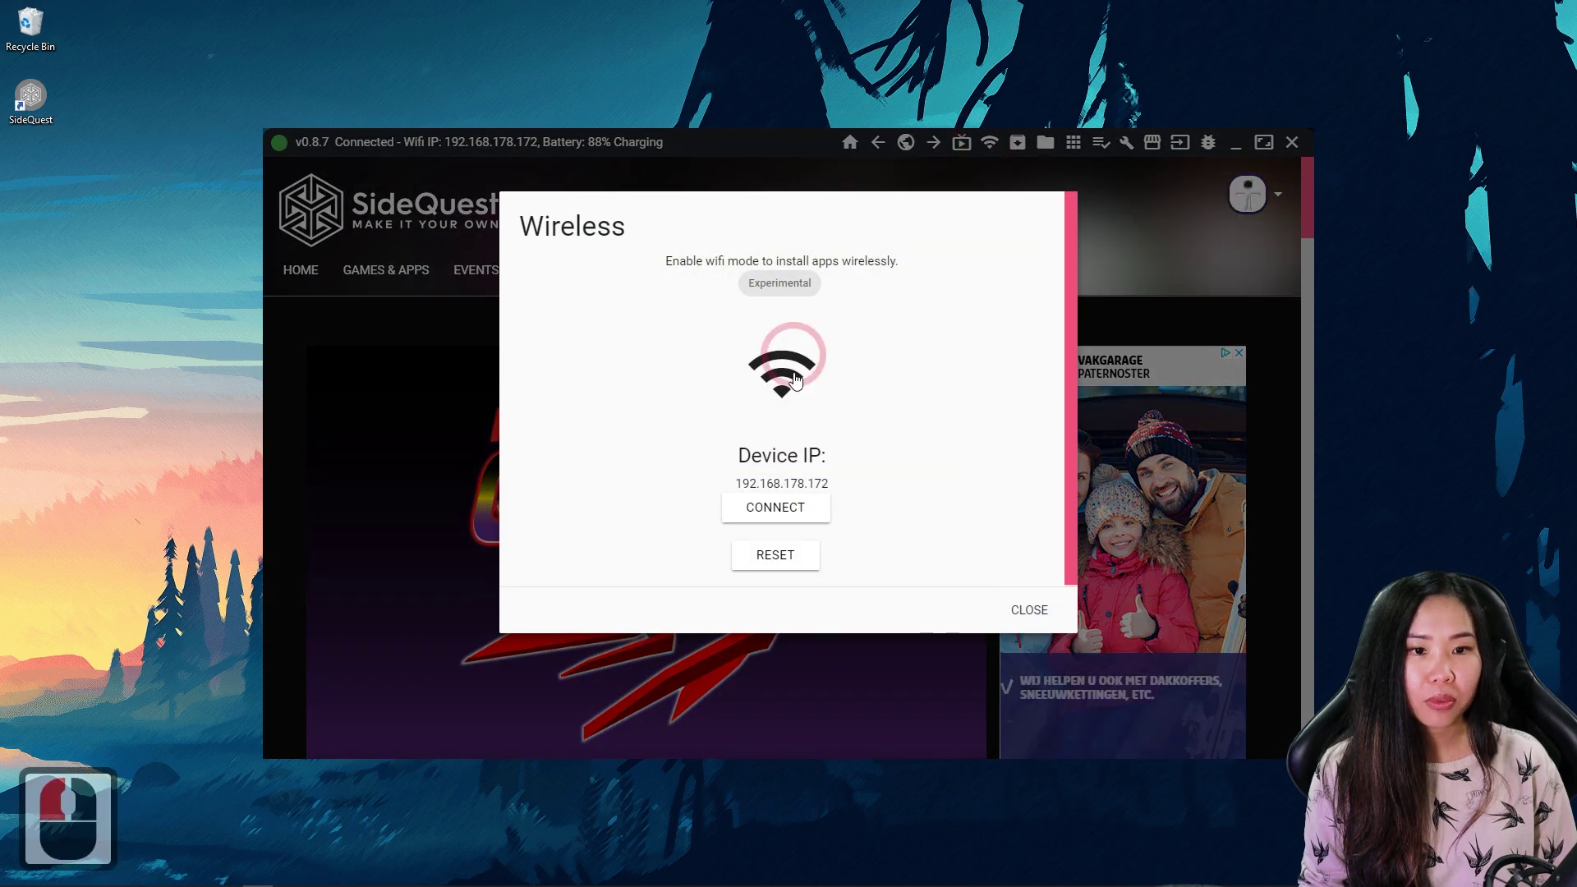
left_click(786, 511)
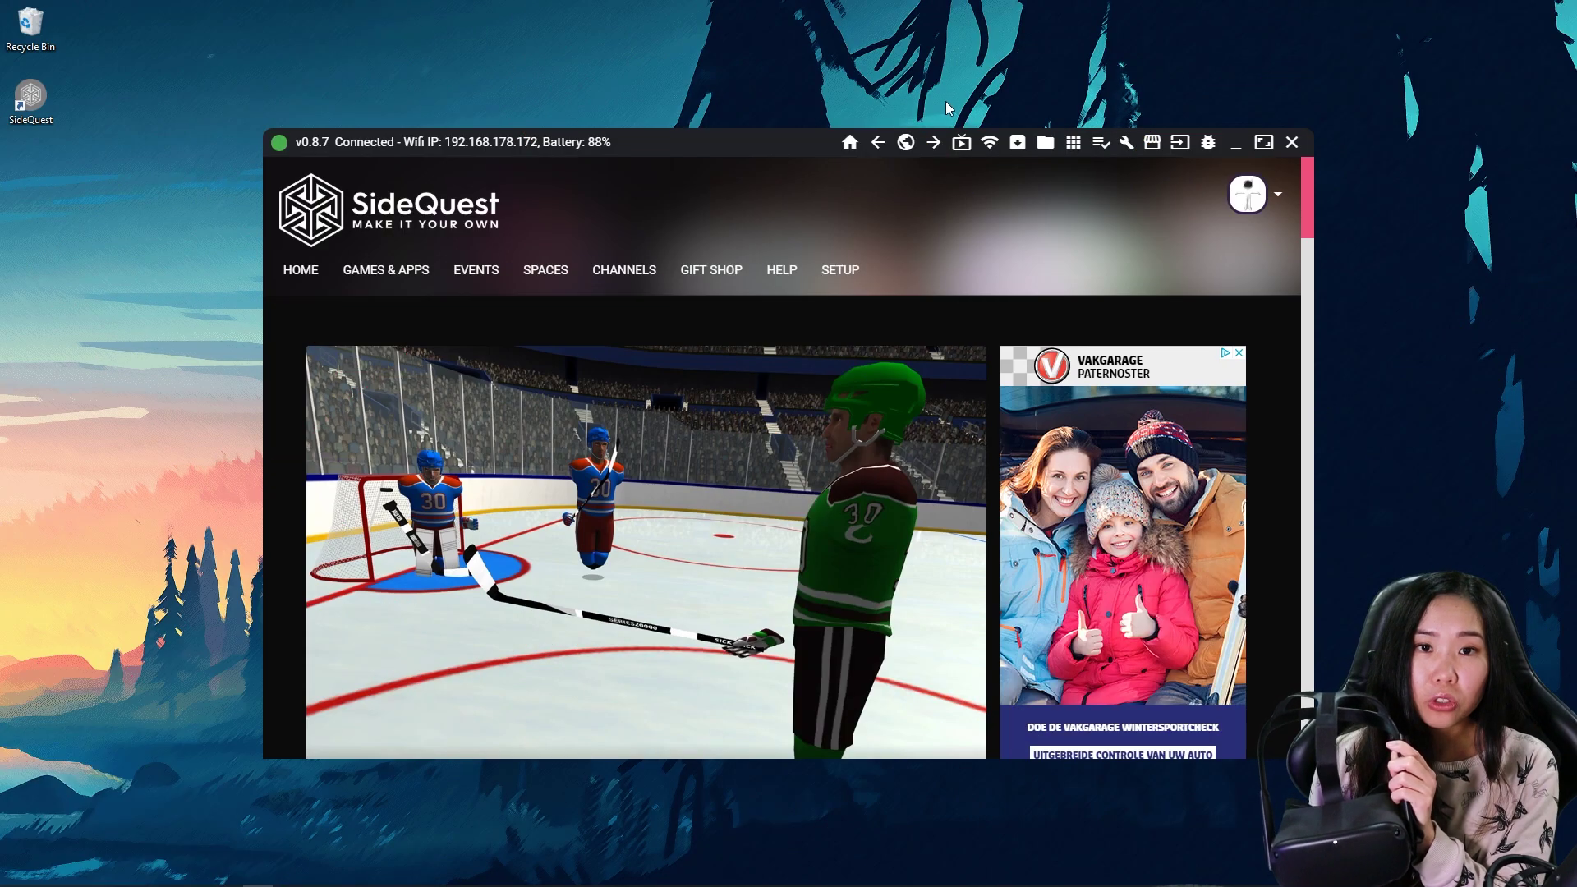
left_click(968, 156)
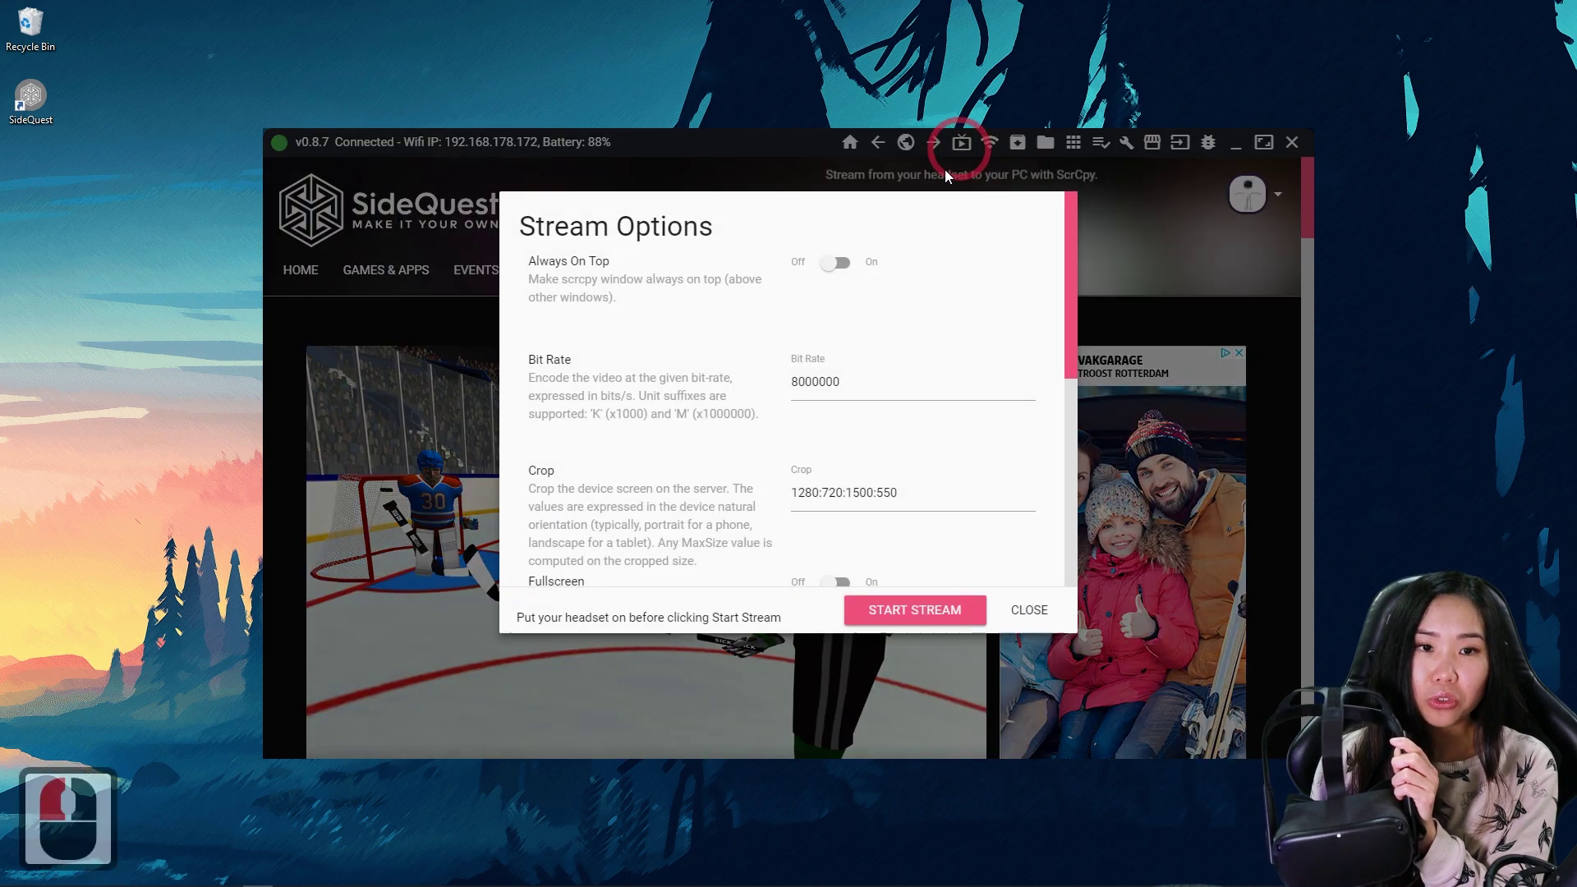